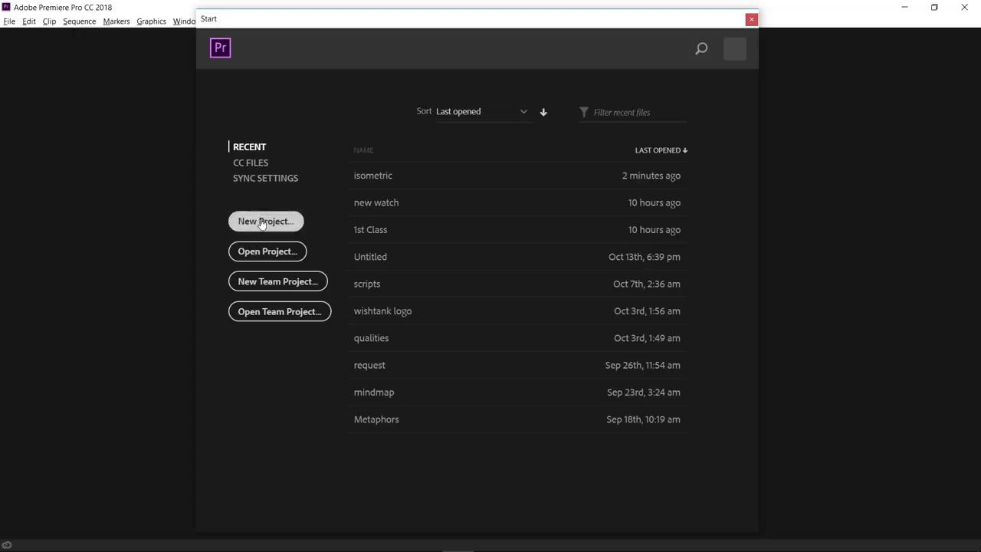
Step: Start a new project from the Start screen, opening the New Project dialog
left_click_drag(259, 225, 395, 94)
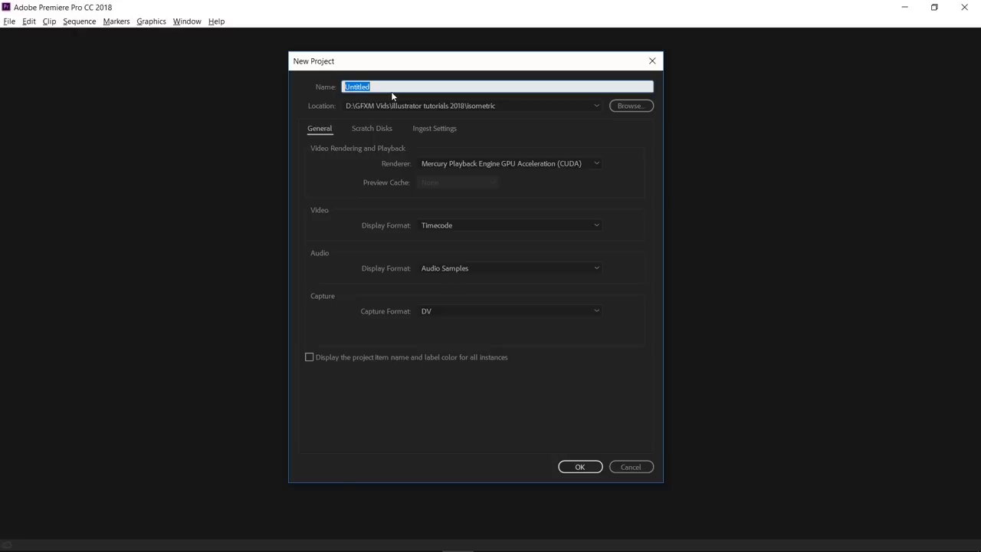
Step: Name the new project Class 1
type("lass")
key("space")
key("1")
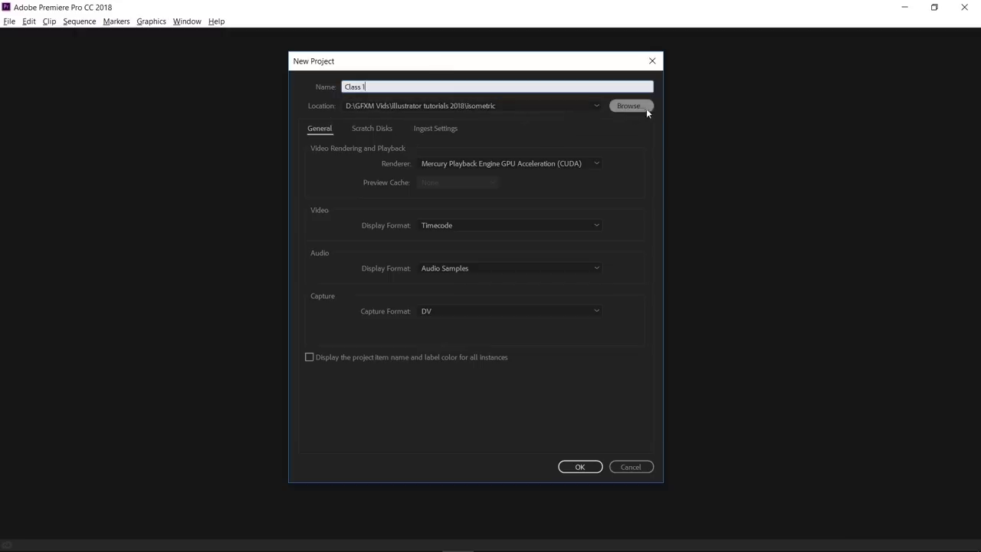
Step: Browse for a location and create a new folder named Premiere Classes inside GFXM Vids
left_click_drag(642, 111, 336, 99)
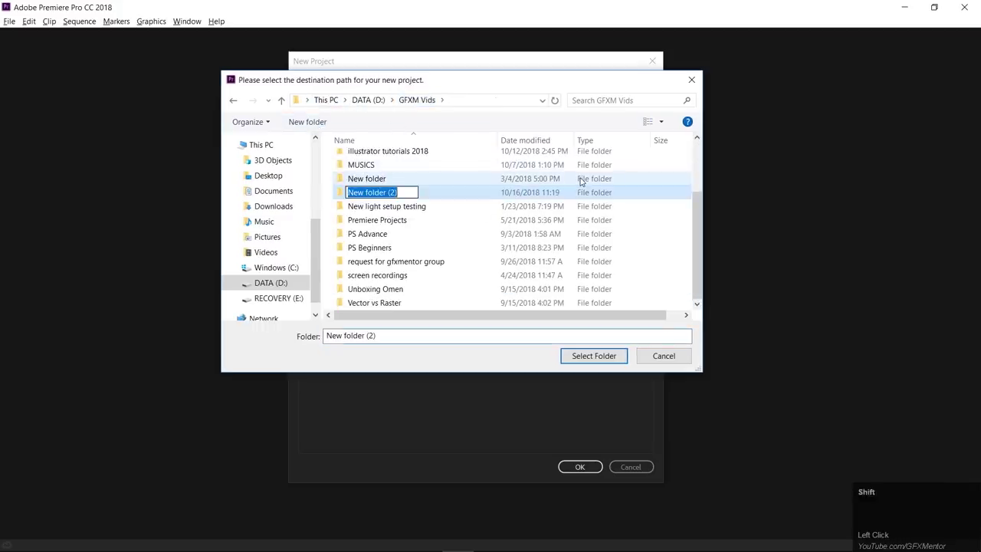
type("remiere")
key("space")
type("lasses")
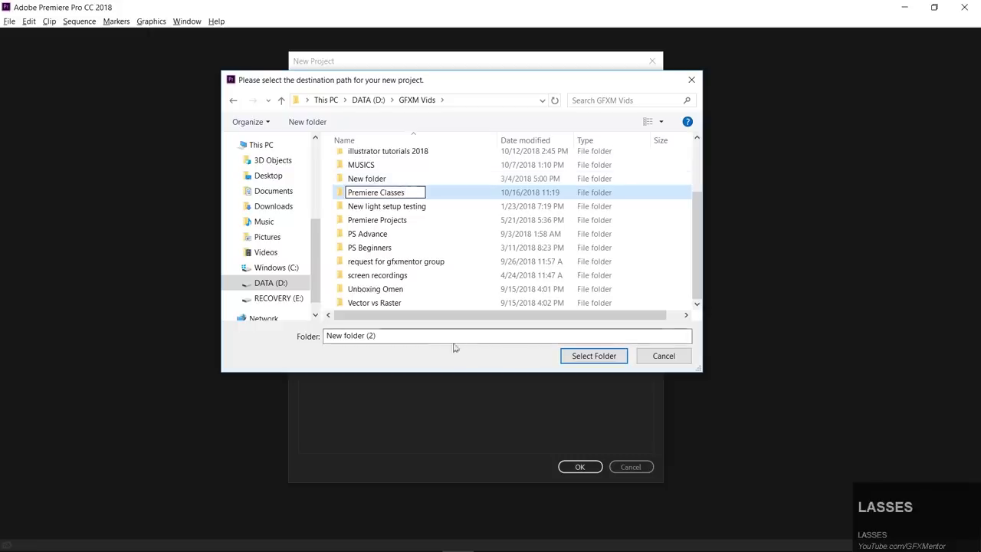
left_click(587, 356)
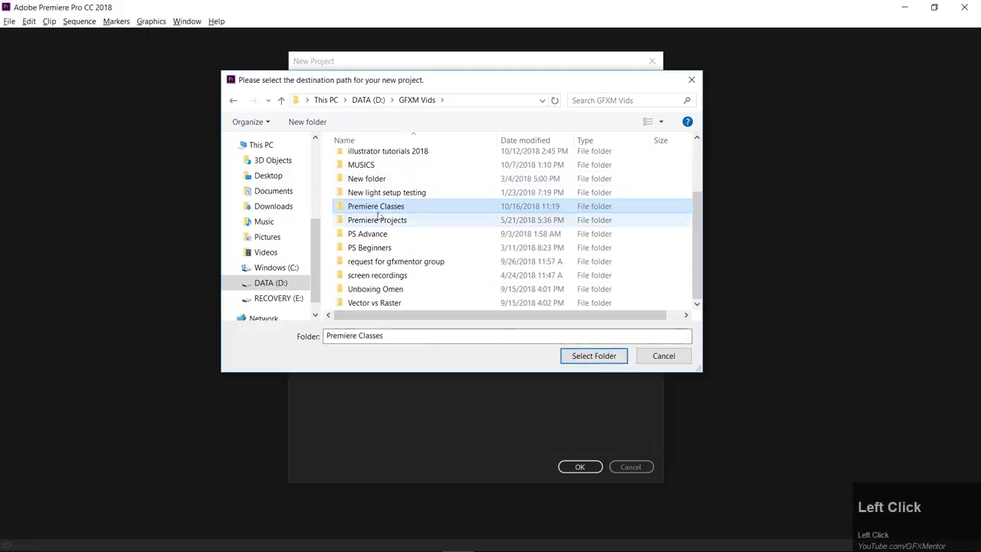
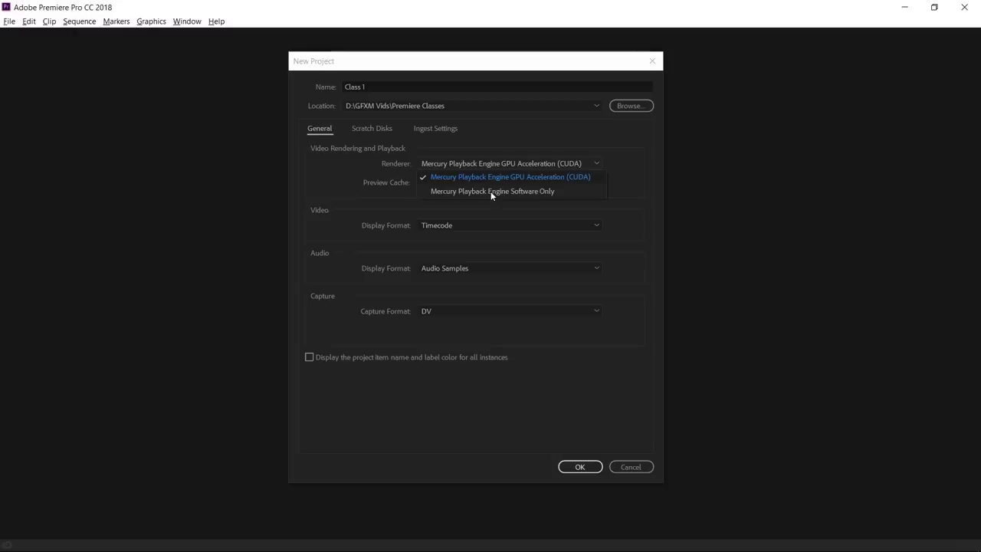
Step: Switch the renderer to Software Only, then back to Mercury Playback Engine GPU Acceleration (CUDA)
left_click(492, 195)
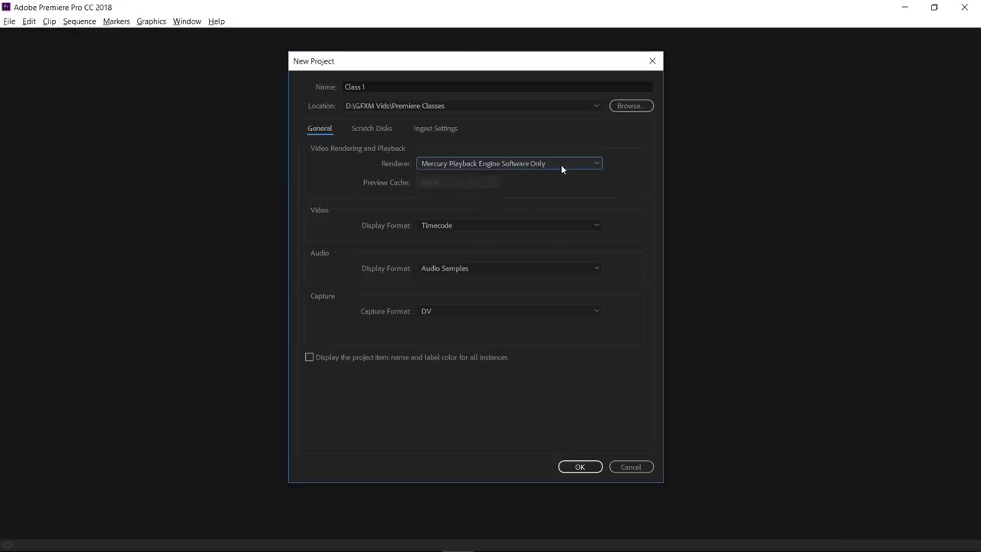
left_click(564, 167)
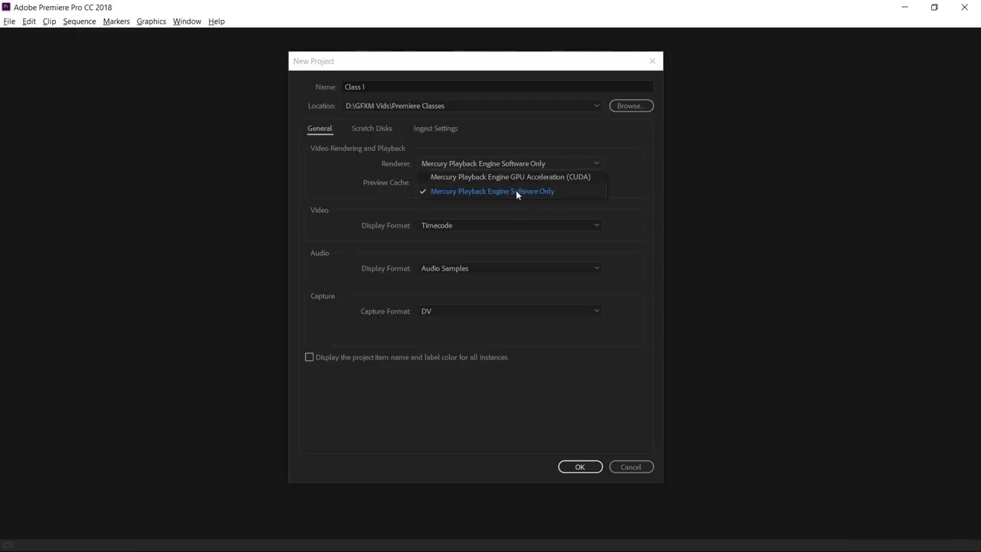
left_click(511, 178)
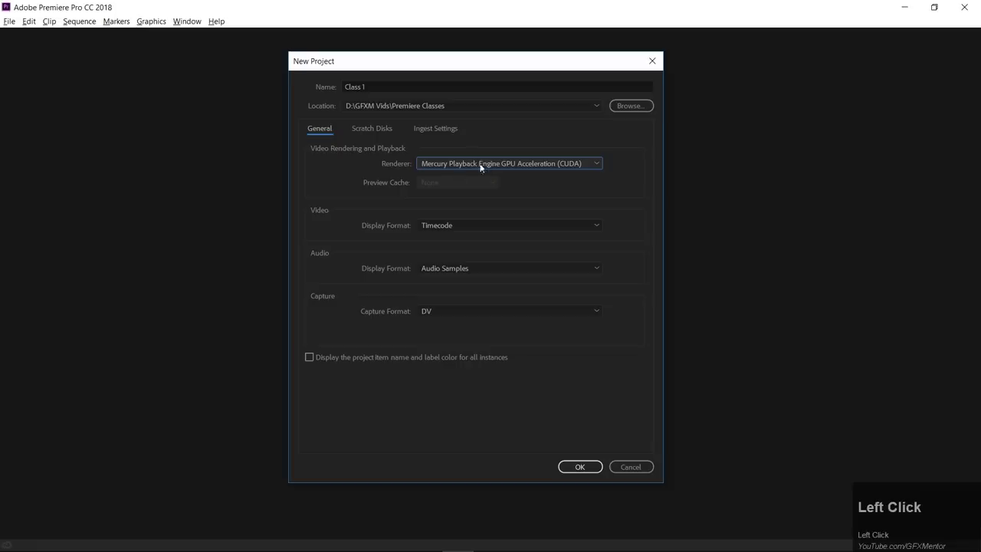
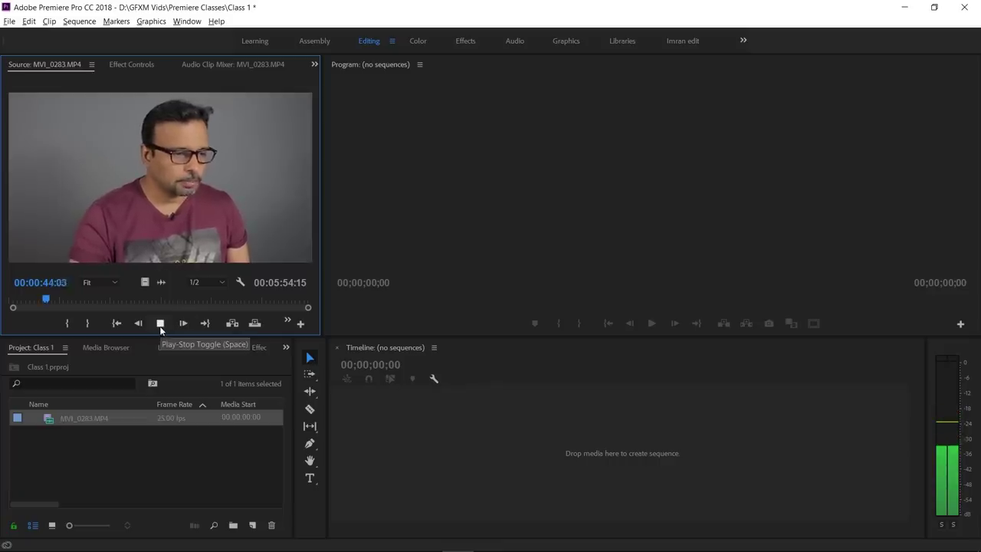
Step: Stop playback of MVI_0283.MP4 and deselect the clip in the project
left_click(163, 324)
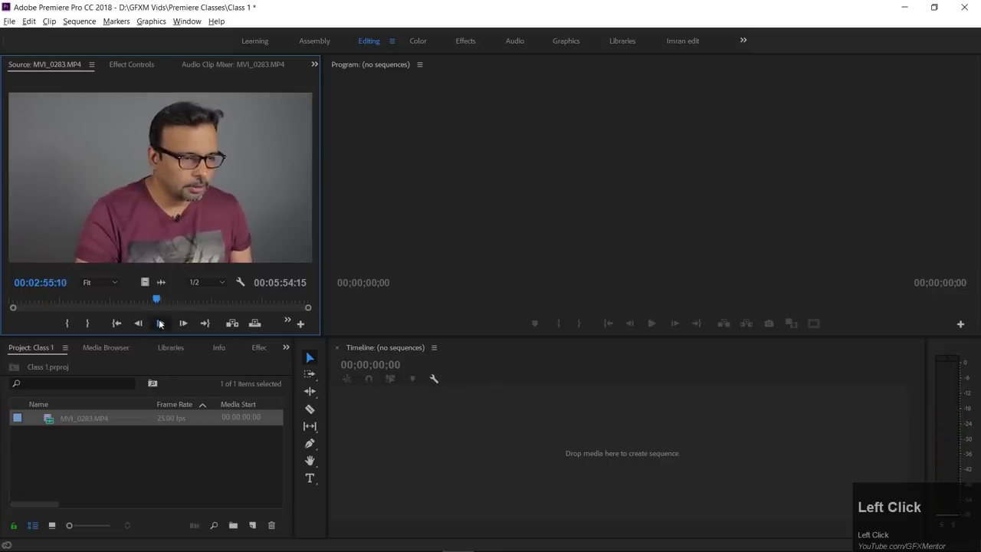
key("space")
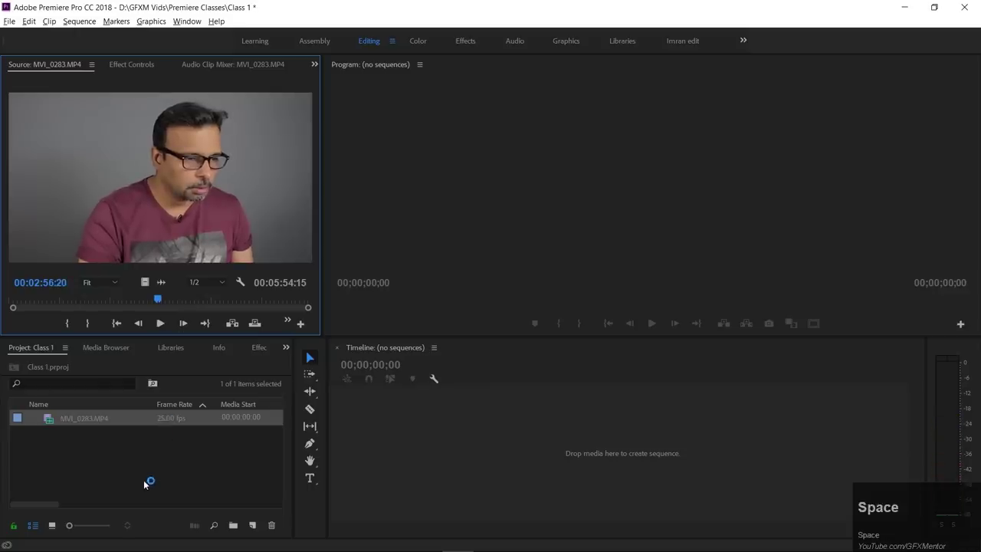
left_click(144, 484)
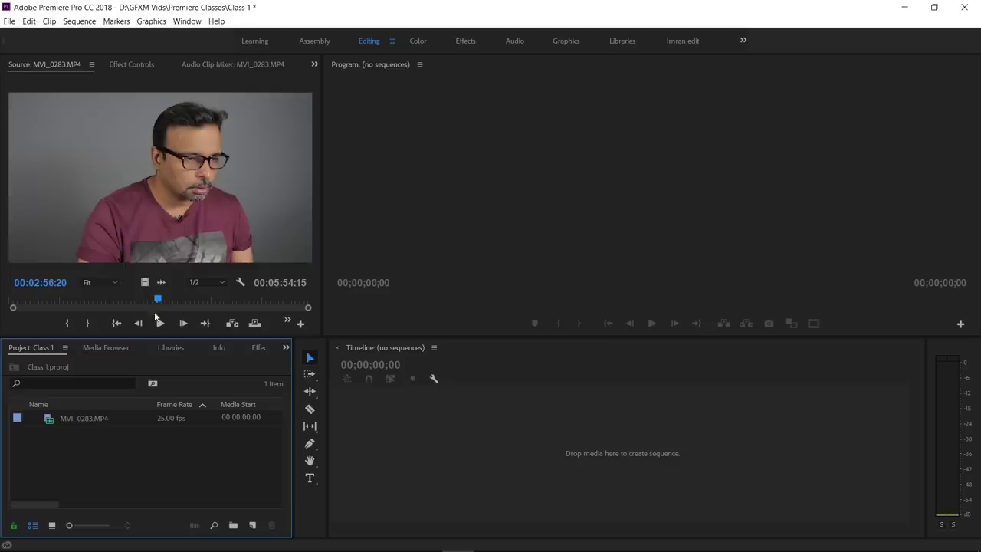
Step: Mark a roughly 1:35 In/Out range in the Source Monitor and make the Program Monitor active
left_click_drag(153, 304, 98, 324)
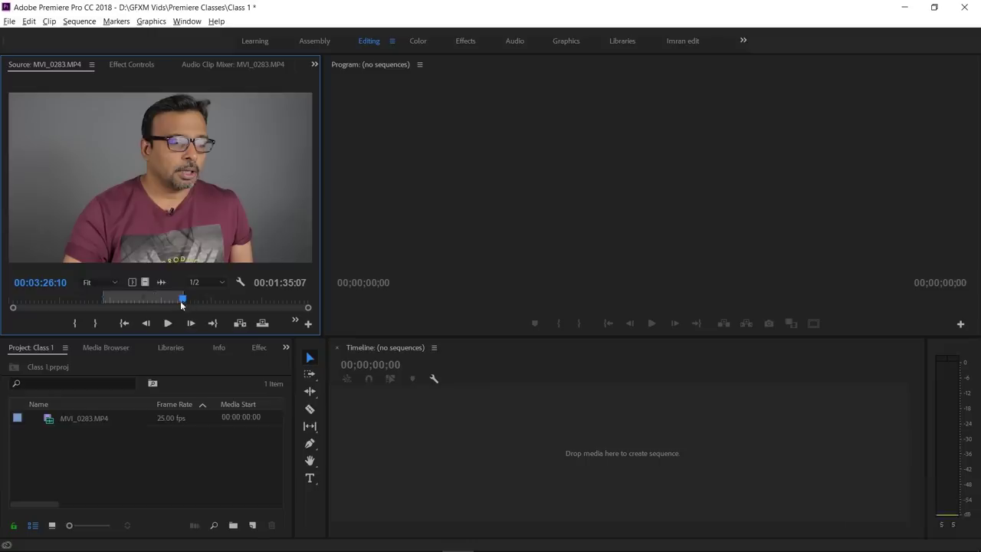
left_click_drag(181, 302, 487, 391)
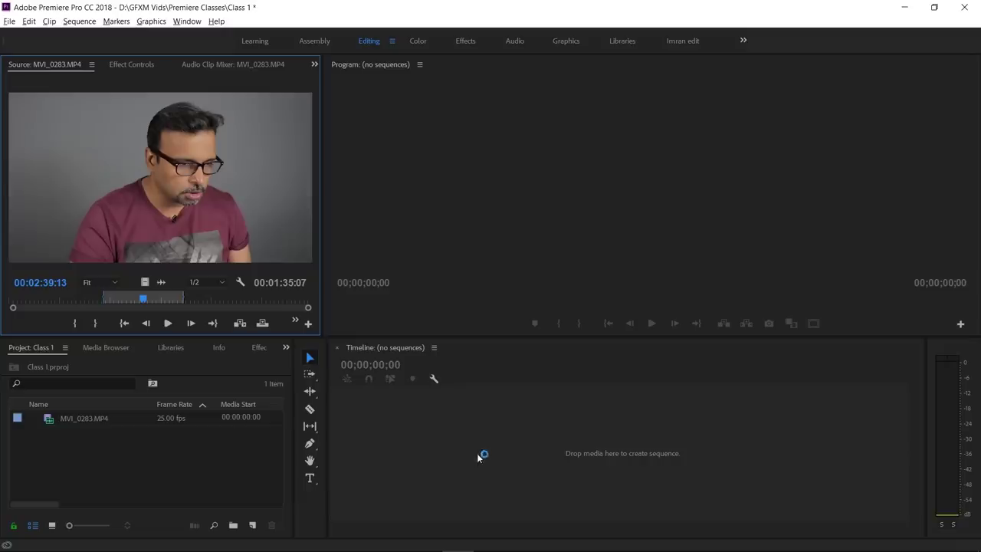
left_click(458, 453)
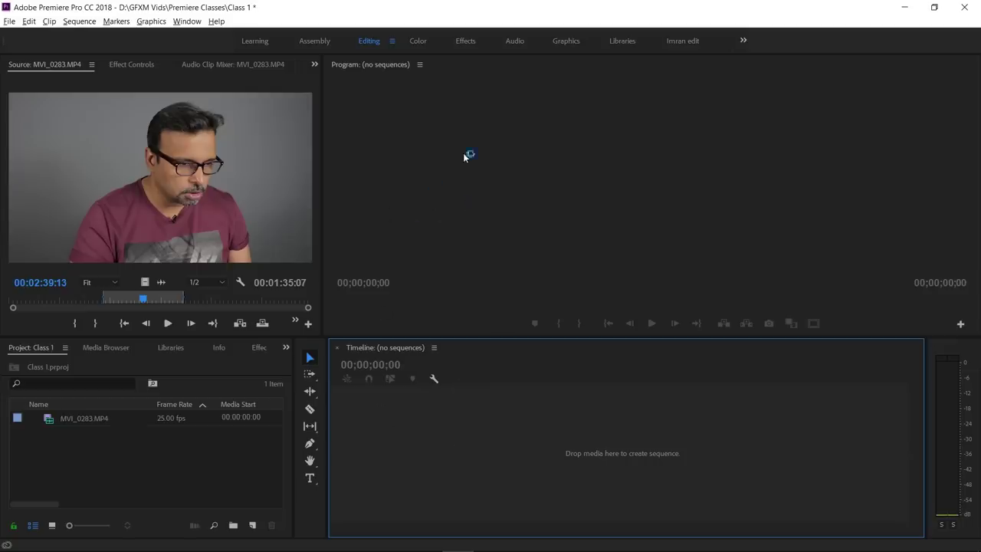
left_click(613, 142)
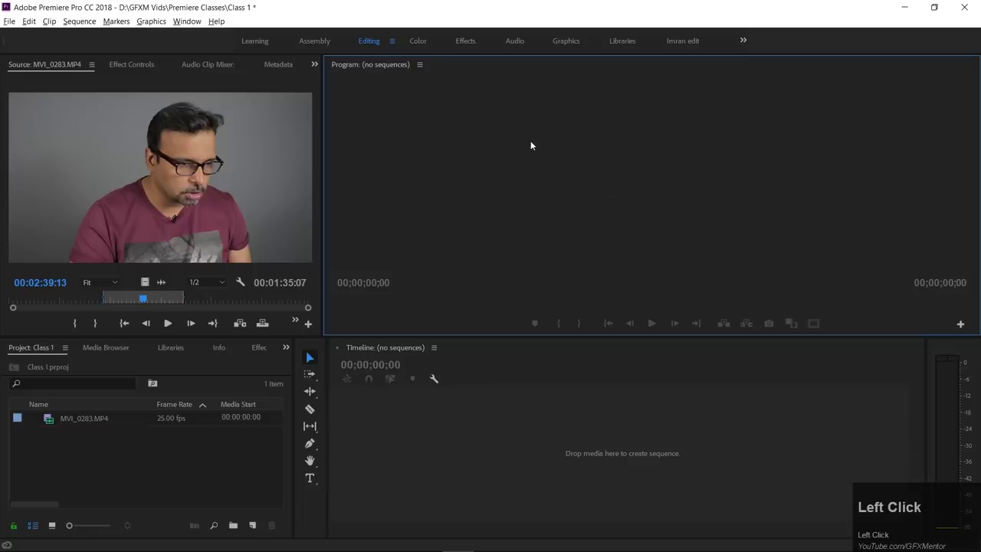
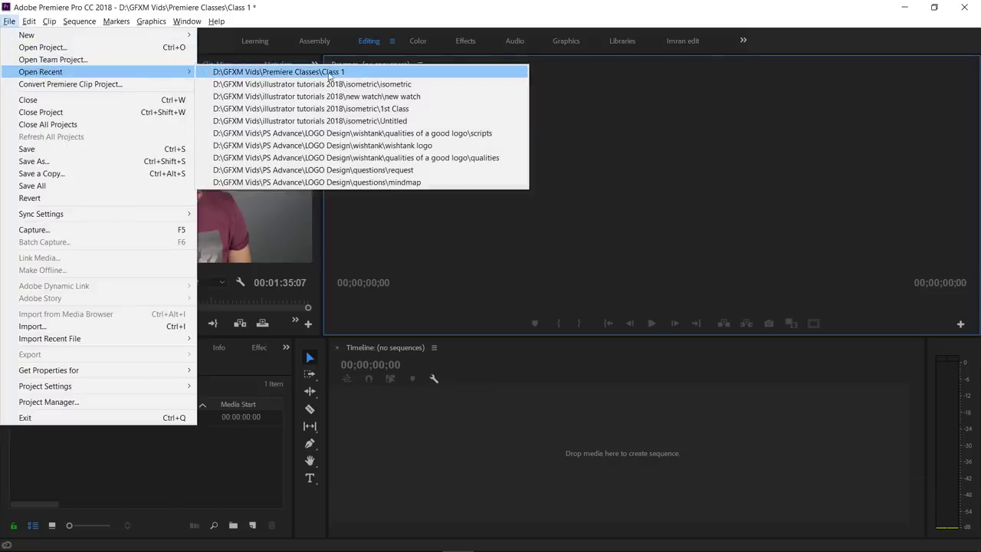
Step: Reopen the isometric project from File > Open Recent and select over.jpg in the Project panel
left_click_drag(410, 91, 281, 424)
left_click_drag(281, 424, 52, 528)
left_click(52, 528)
left_click_drag(253, 419, 136, 459)
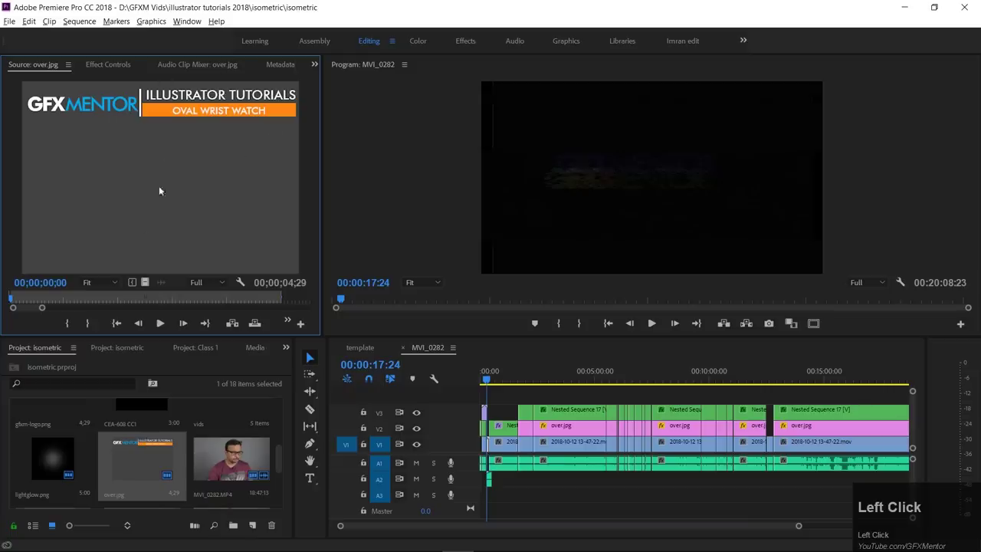
Step: Click into the MVI_0282 timeline ruler and widen the Timeline panel to show all tracks
left_click(576, 379)
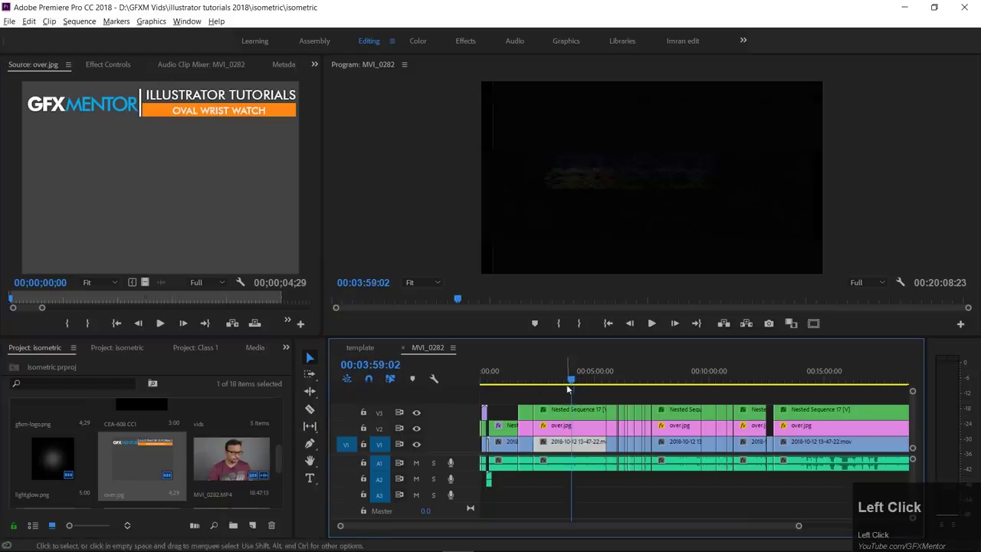
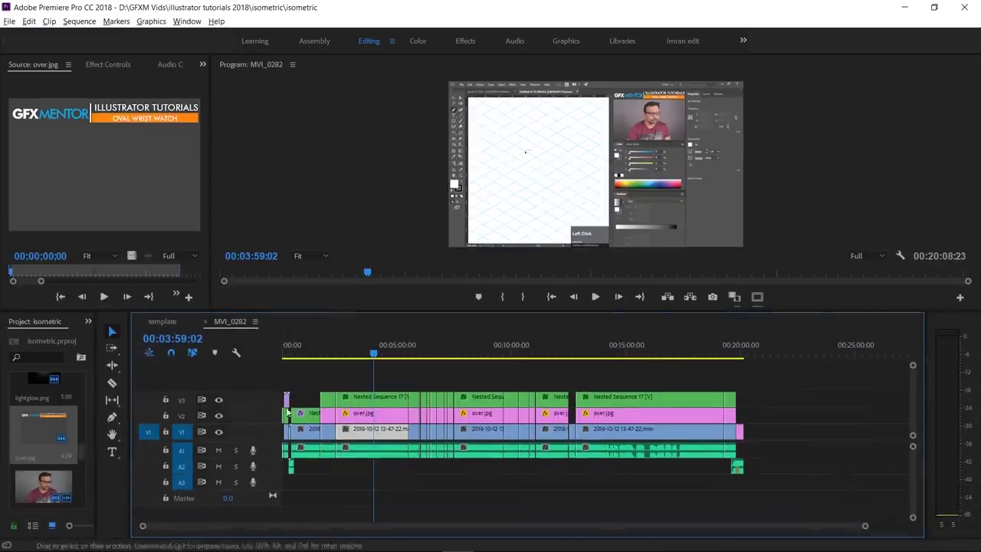
left_click(236, 403)
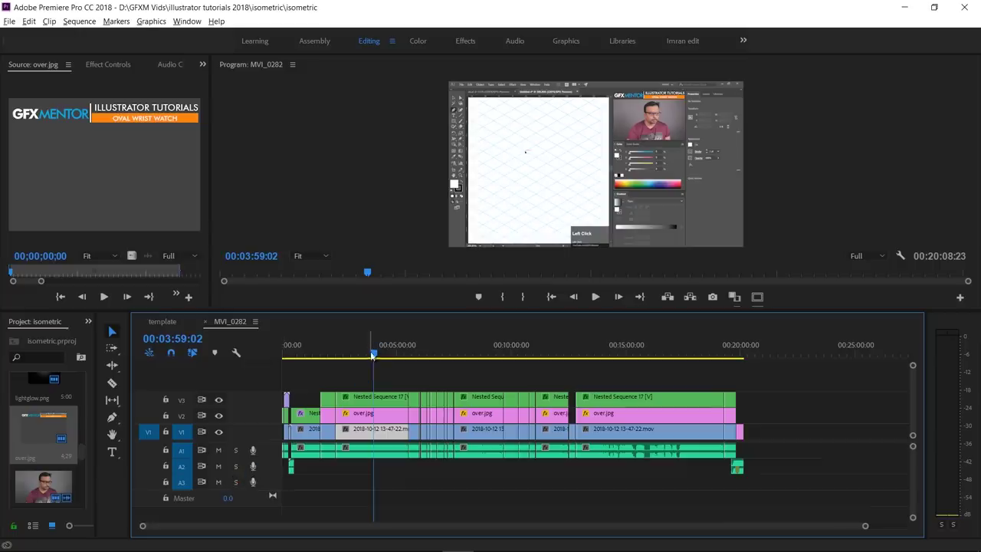
Step: Play the MVI_0282 sequence from its start to about 00:00:07:12, then begin zooming the timeline in
left_click_drag(371, 357, 348, 425)
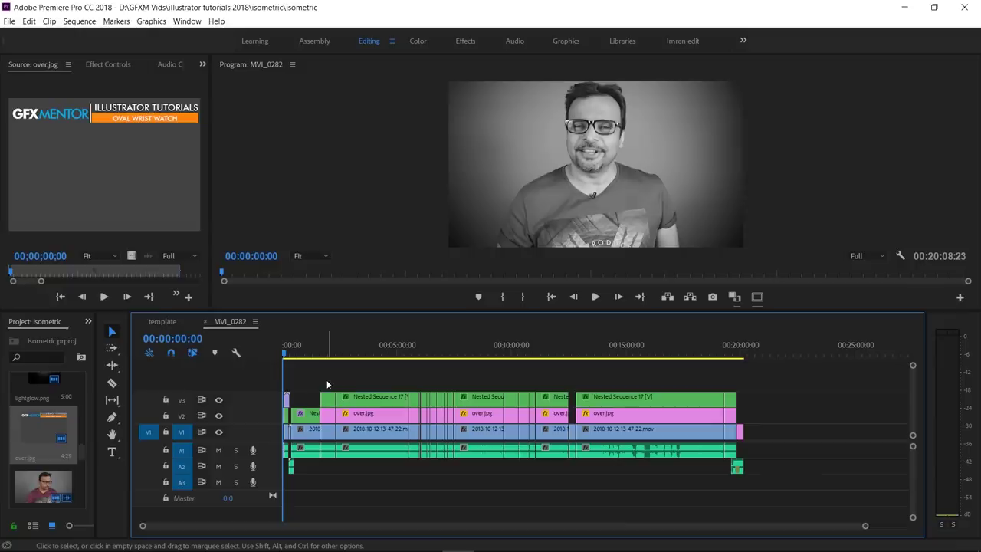
key("space")
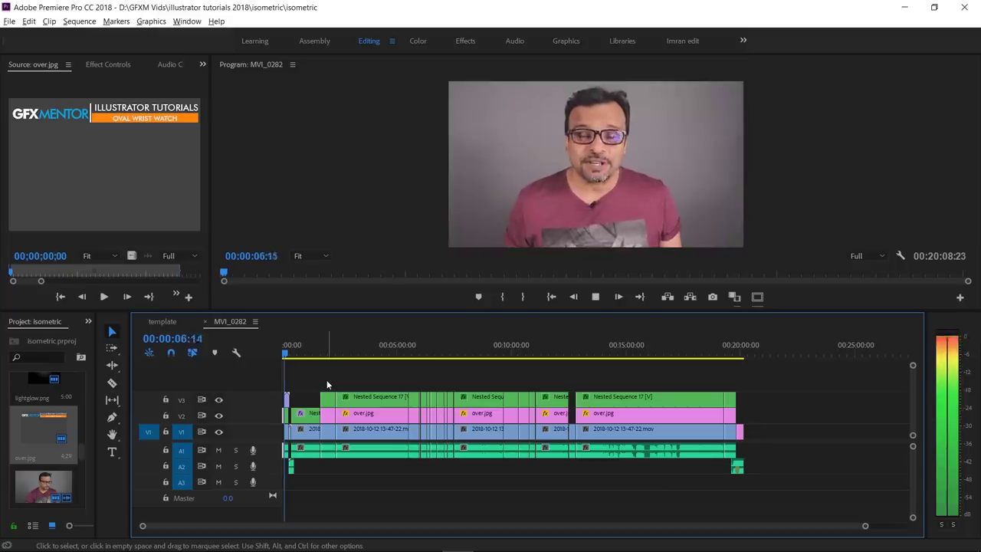
key("space")
key("=")
Step: Zoom further into the opening clips and play the talking-head clip
type("=====")
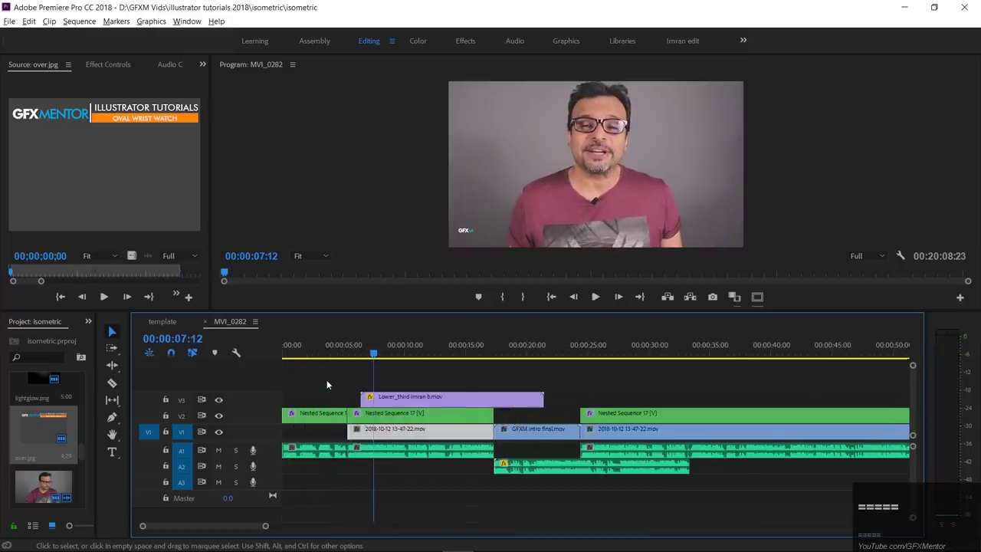
key("=")
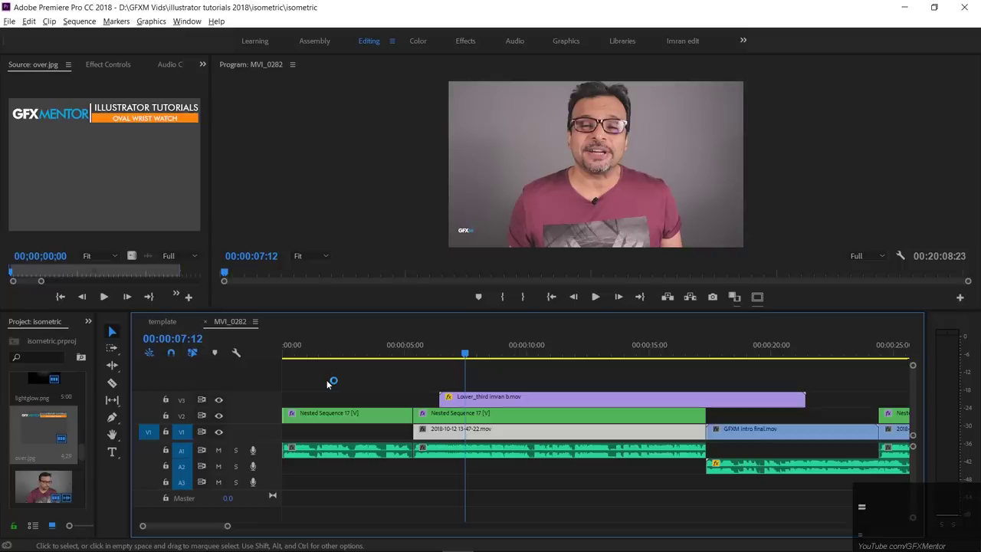
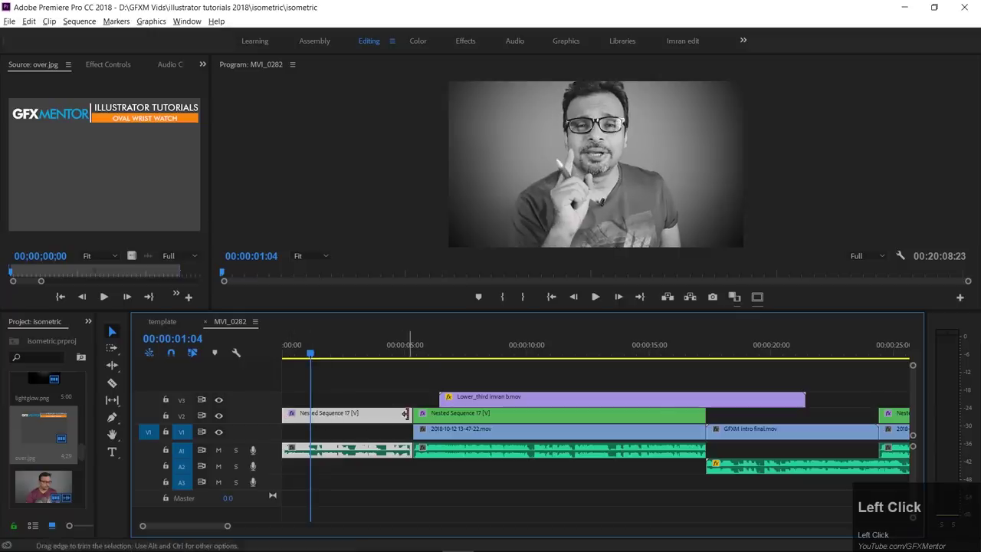
left_click_drag(408, 356, 412, 356)
key("space")
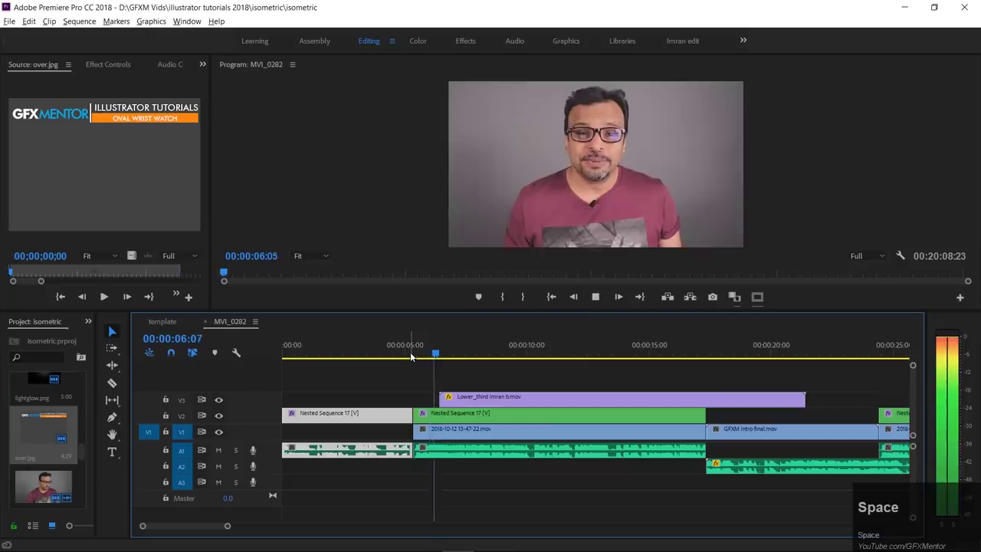
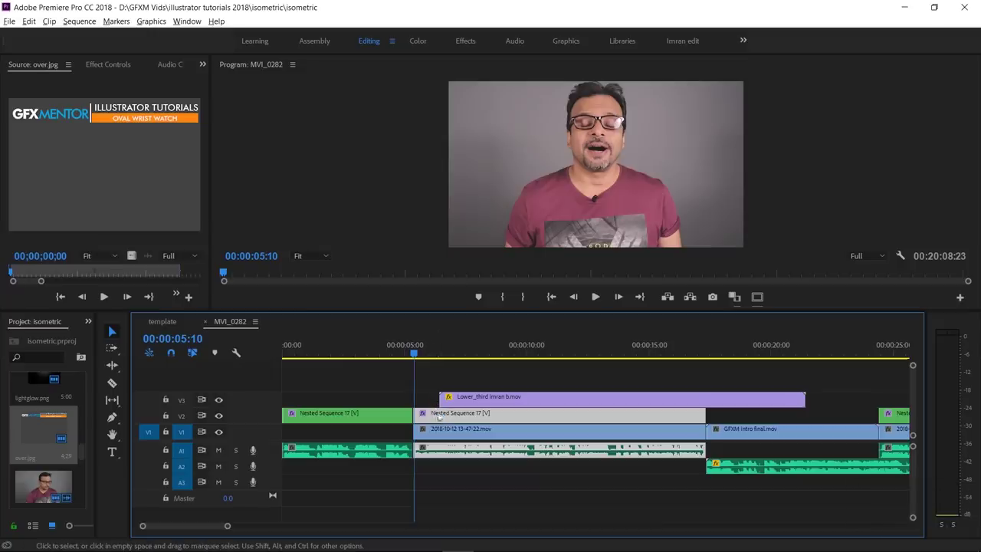
Step: Select the lower-third clip on V3 and play until the name title shows over the speaker
left_click(468, 399)
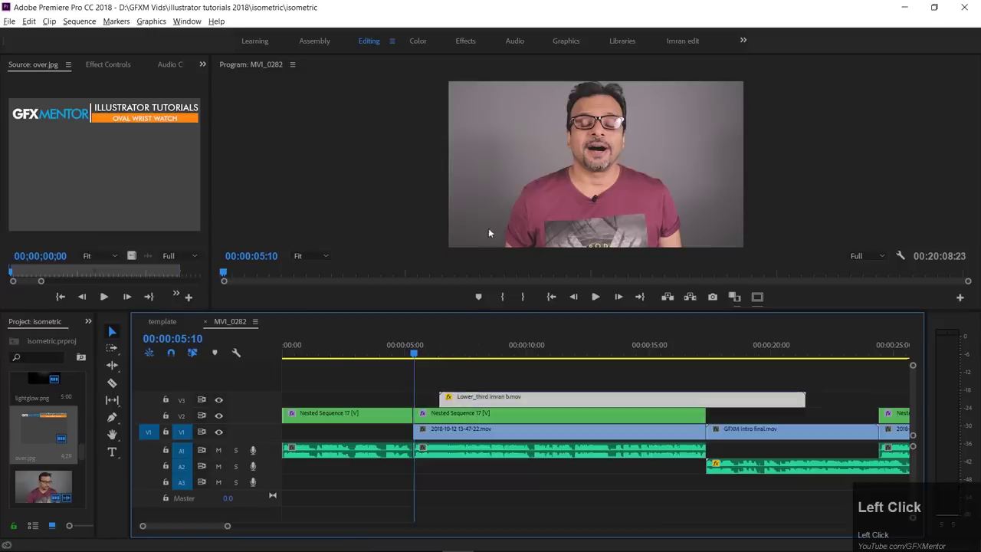
key("space")
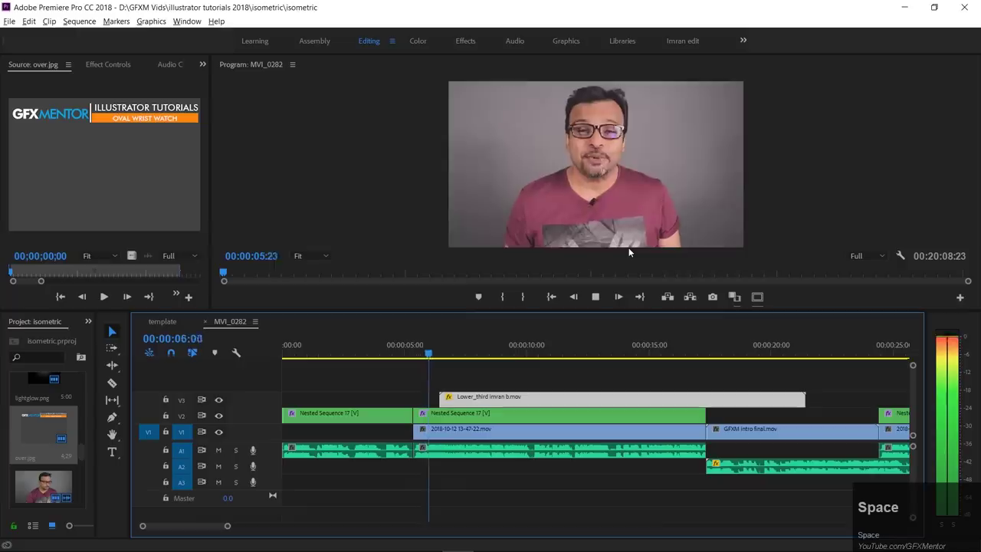
key("space")
left_click(523, 394)
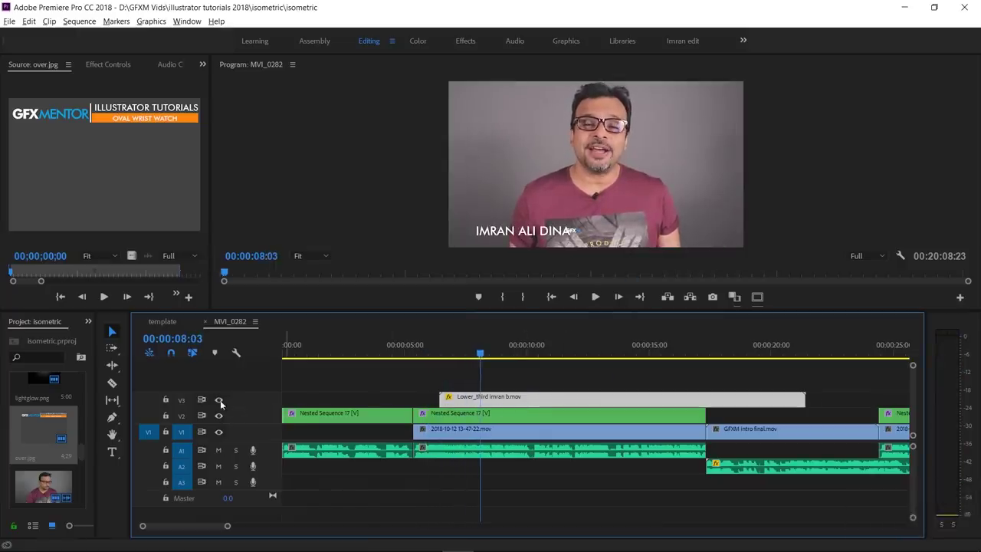
Step: Select the main talking-head clip and move the playhead near the end of the talk at 00:00:17:17
left_click(223, 401)
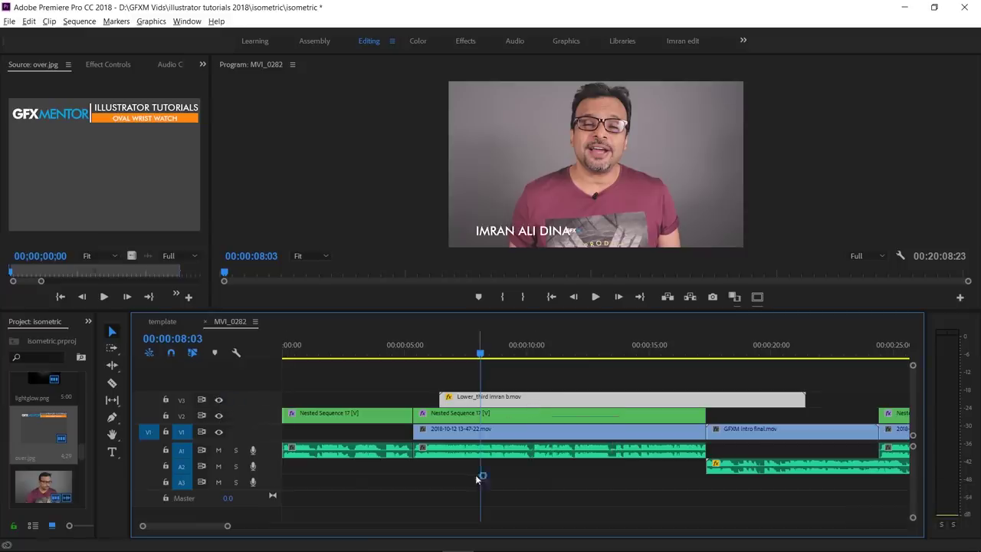
left_click(458, 455)
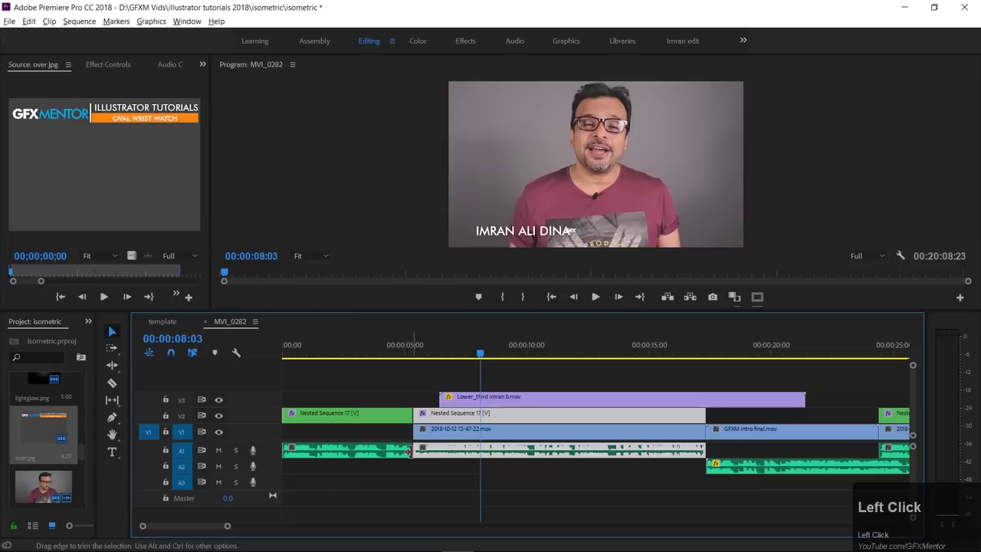
left_click_drag(690, 357, 701, 355)
Step: Play through the GFXM intro final clip and select the following Nested Sequence talking-head clip at 00:00:24:10
key("space")
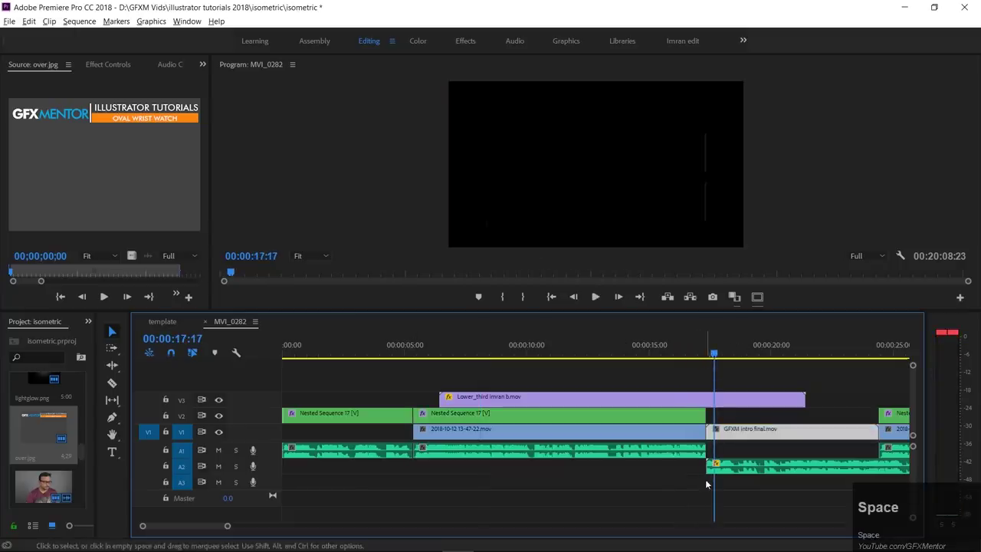
scroll("down", 3)
left_click_drag(582, 433, 641, 471)
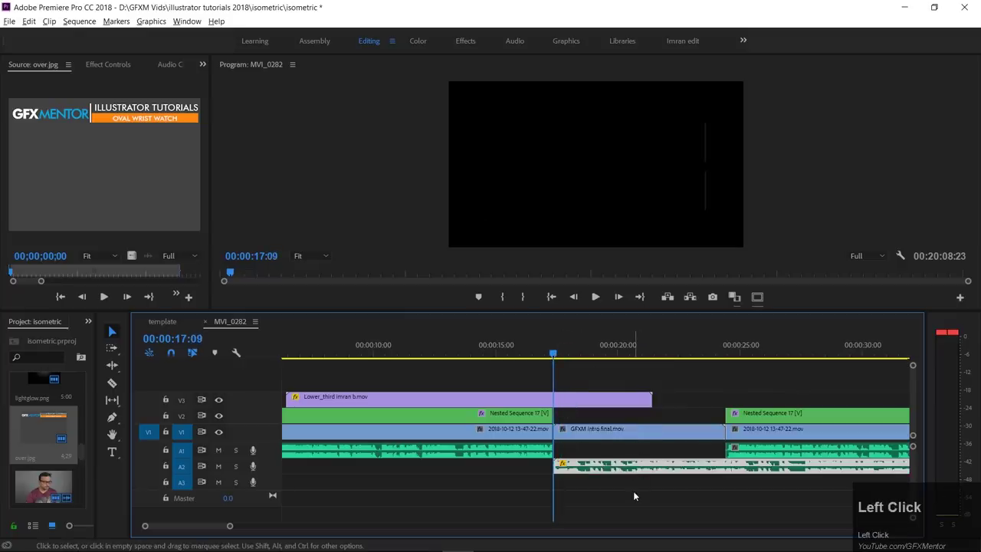
key("space")
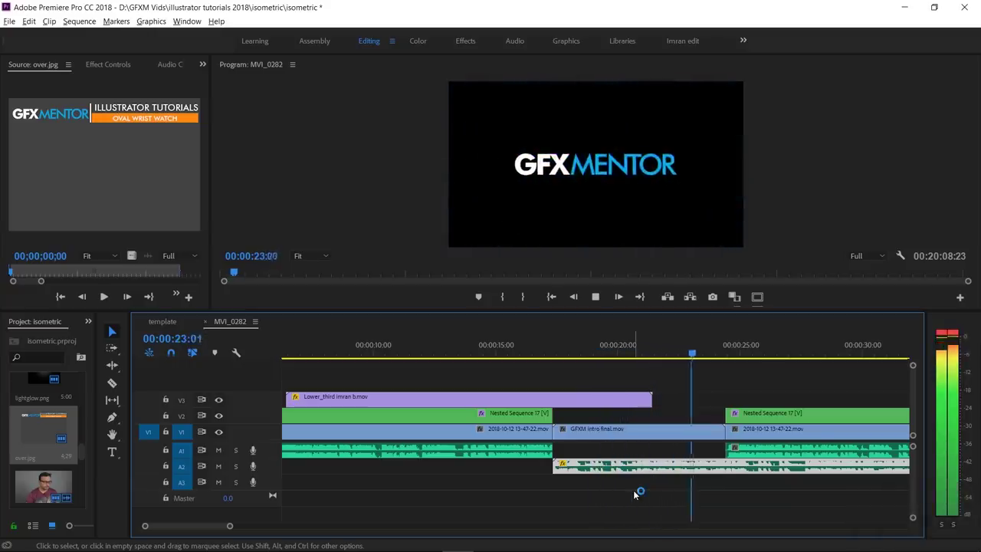
key("space")
left_click(771, 414)
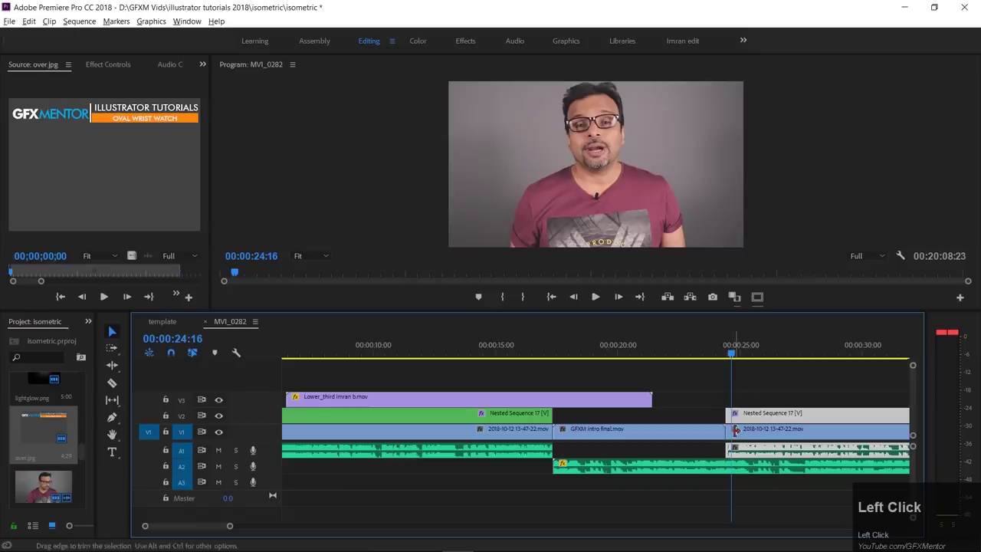
scroll("down", 3)
Step: Zoom the timeline out, bring the over.jpg overlay section into view and move the playhead to 00:01:42:18
left_click_drag(577, 420, 586, 446)
scroll("down", 3)
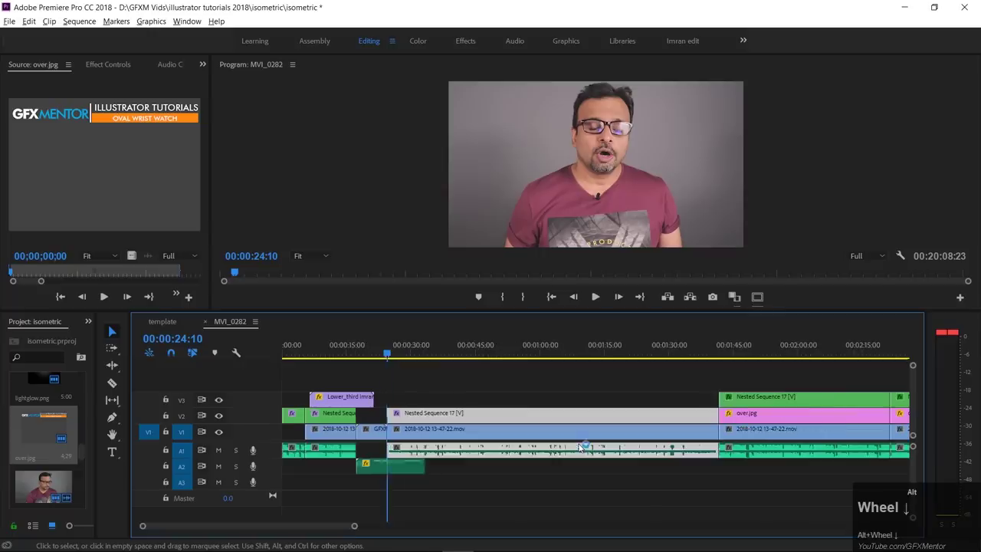
left_click_drag(738, 355, 755, 428)
scroll("down", 3)
left_click(596, 435)
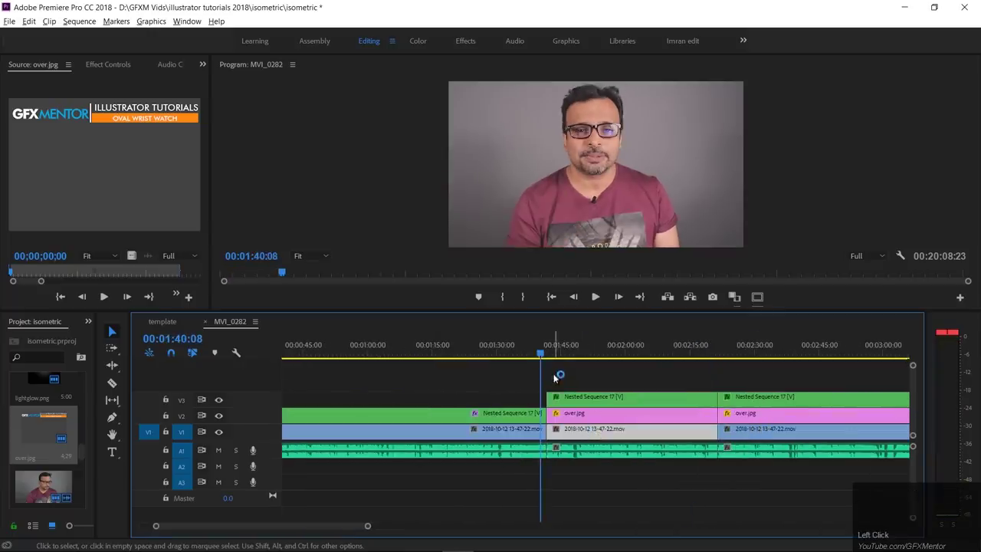
left_click_drag(548, 356, 635, 111)
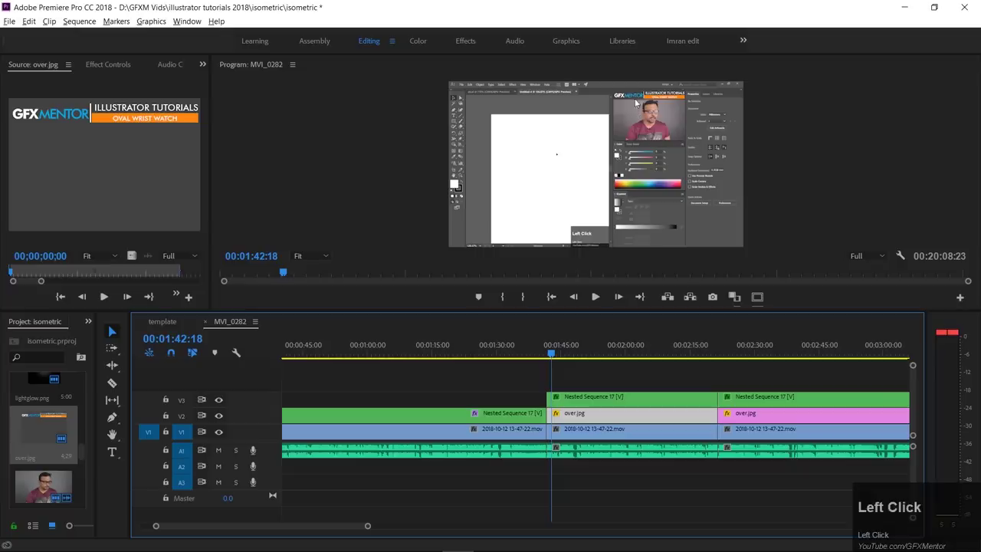
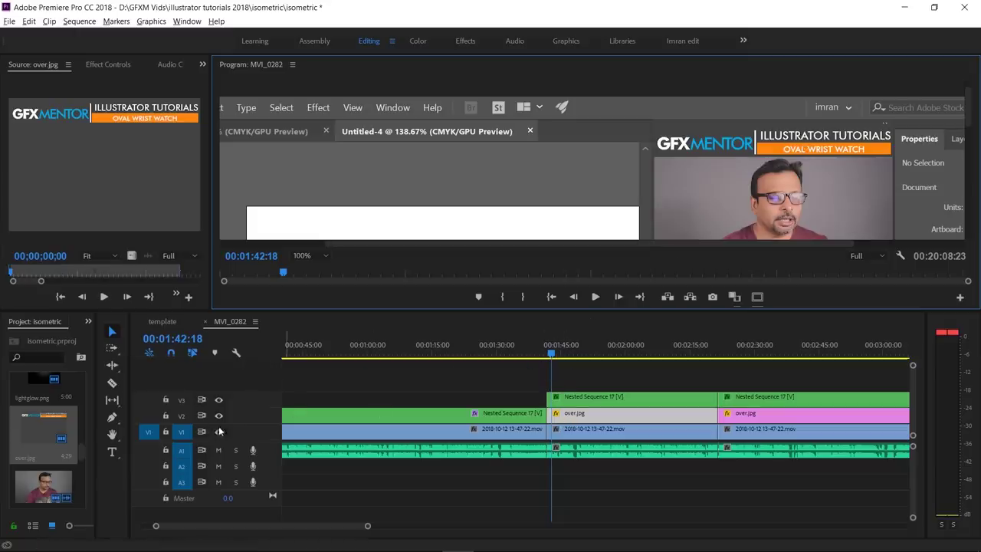
Step: Hide the V2 overlay track and select its Nested Sequence clip
left_click(223, 420)
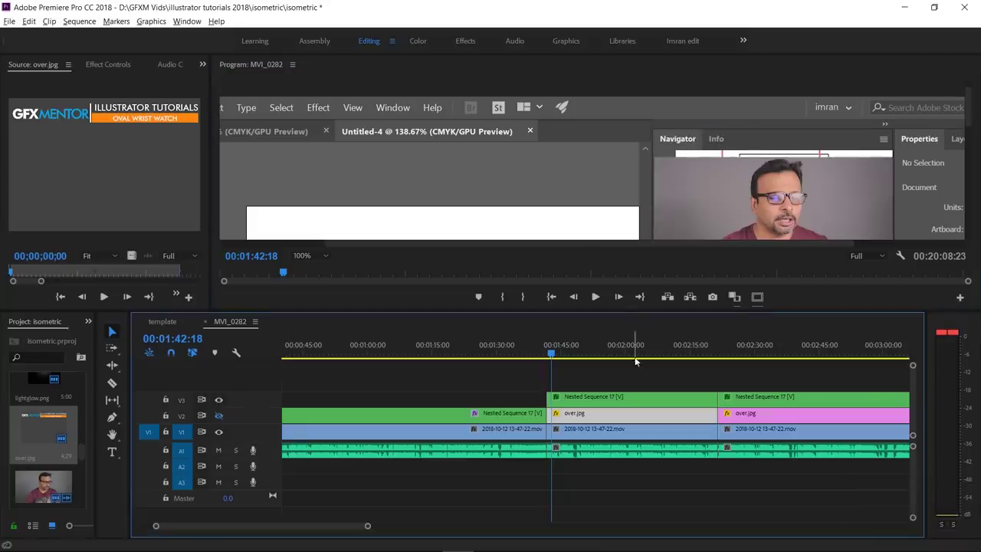
left_click(610, 408)
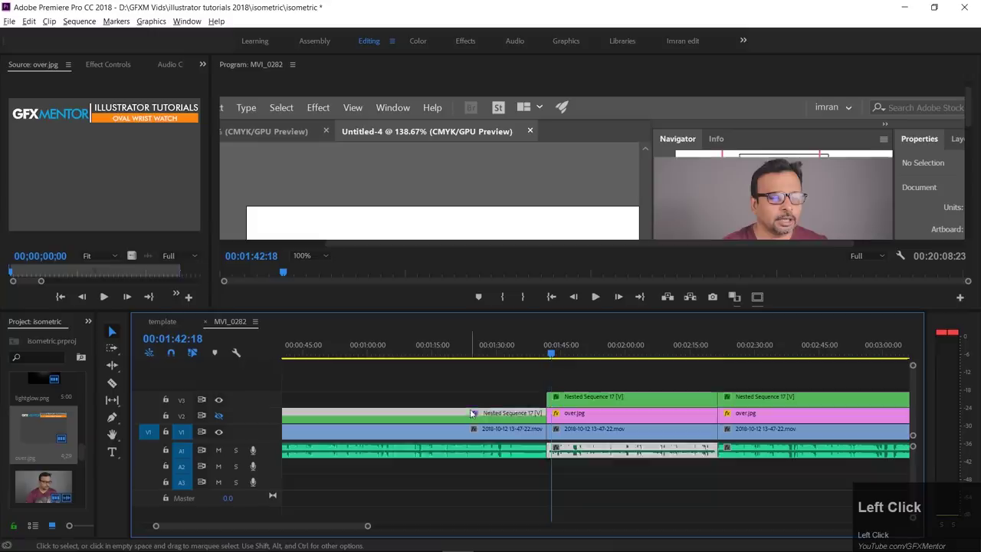
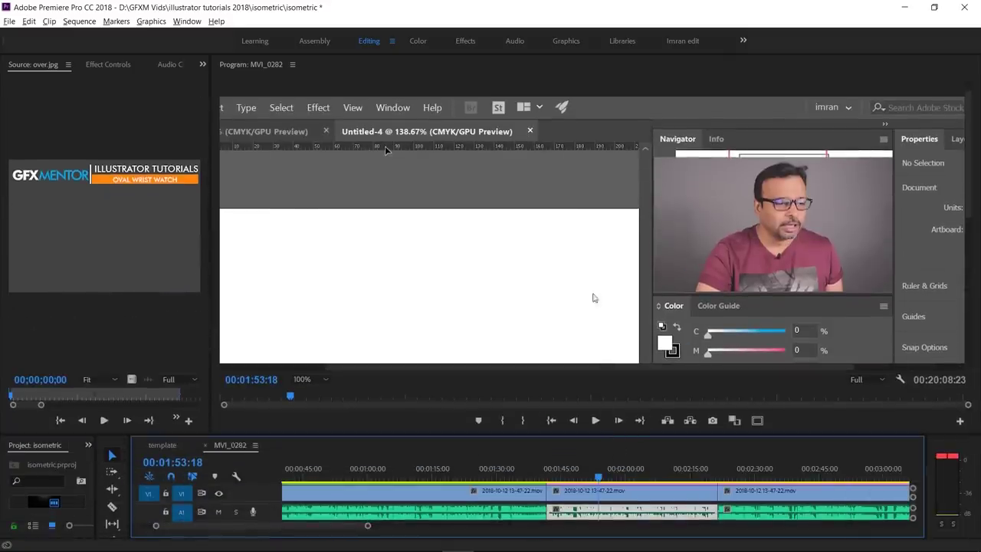
Step: Set the Program Monitor zoom back to Fit and play the screen-recording section
left_click(311, 383)
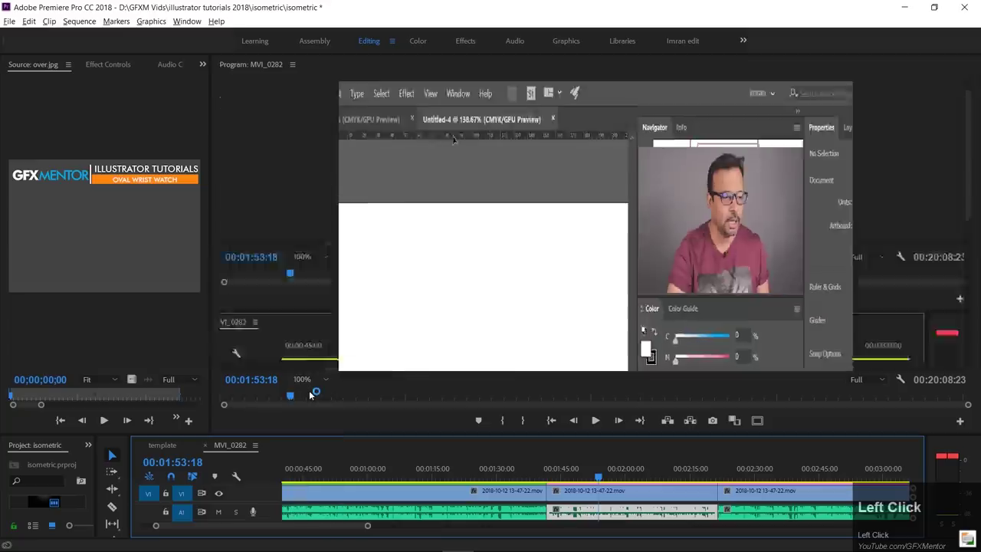
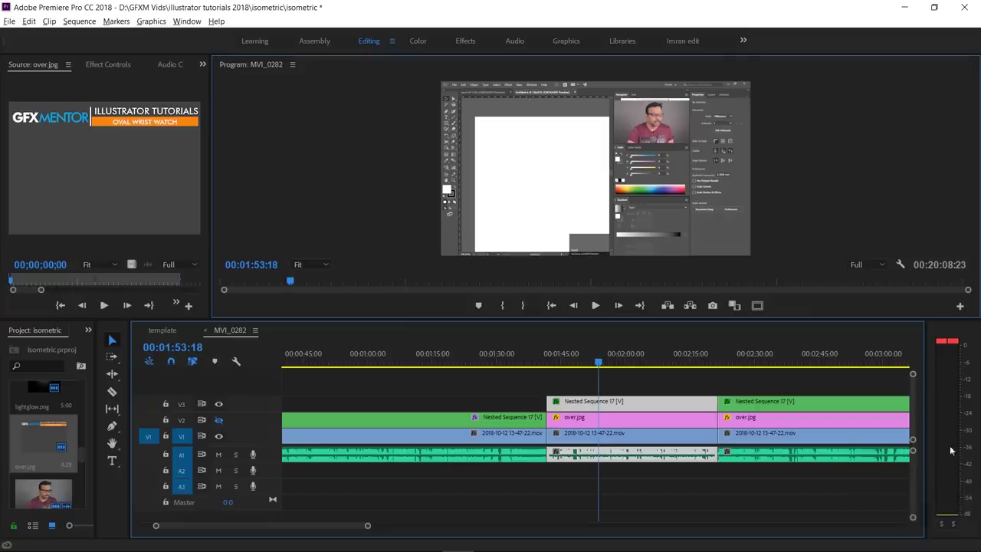
key("space")
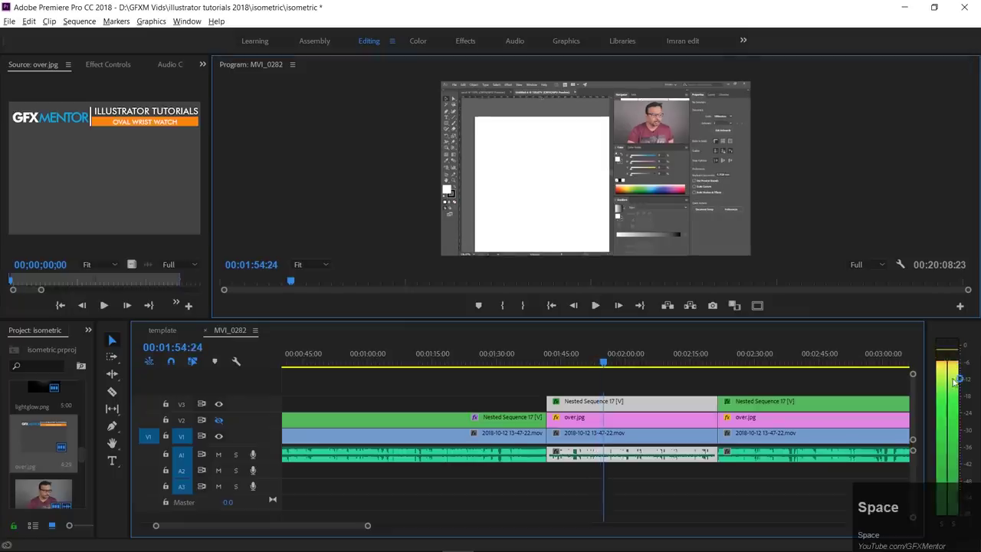
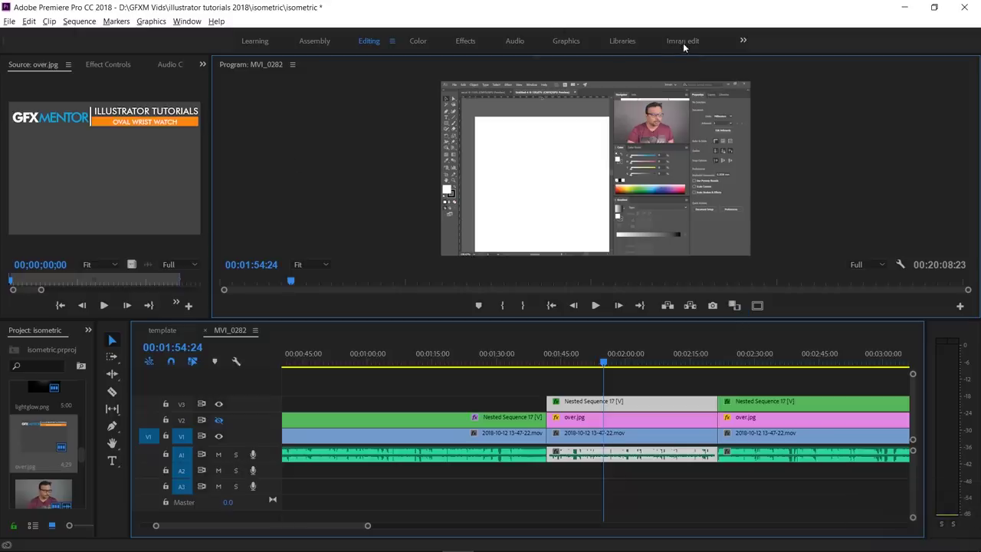
Step: Switch through the custom, Color and Audio workspaces, ending back on the custom workspace
left_click(684, 47)
left_click(684, 196)
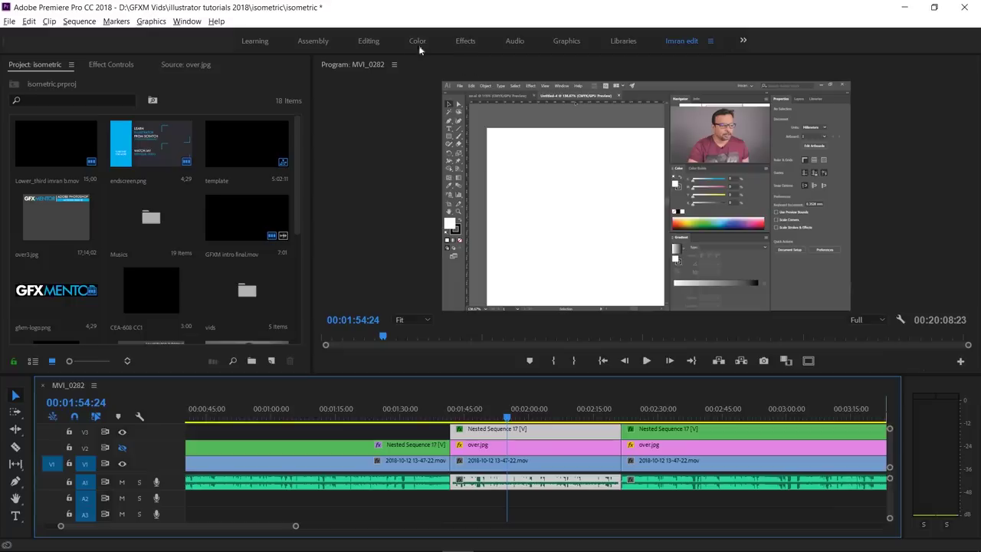
left_click(421, 43)
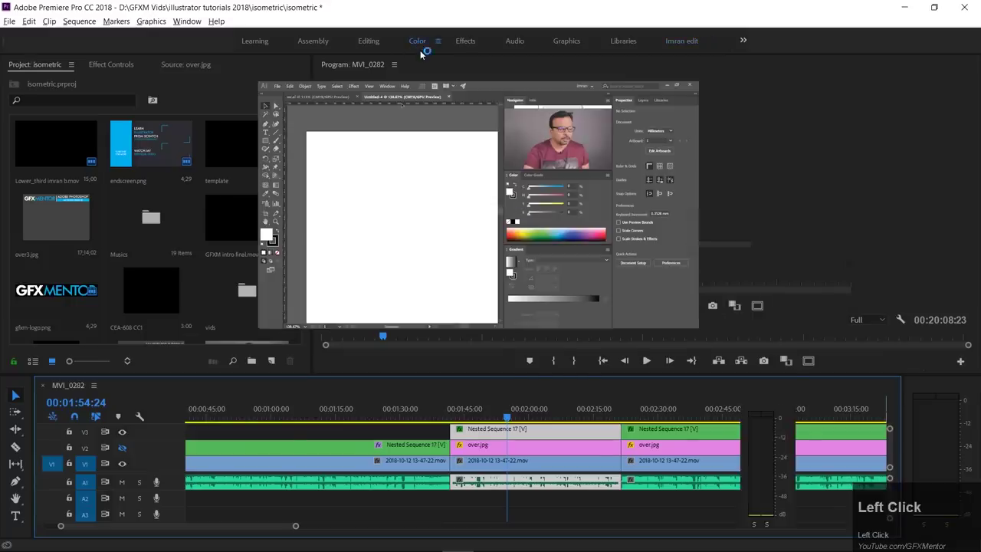
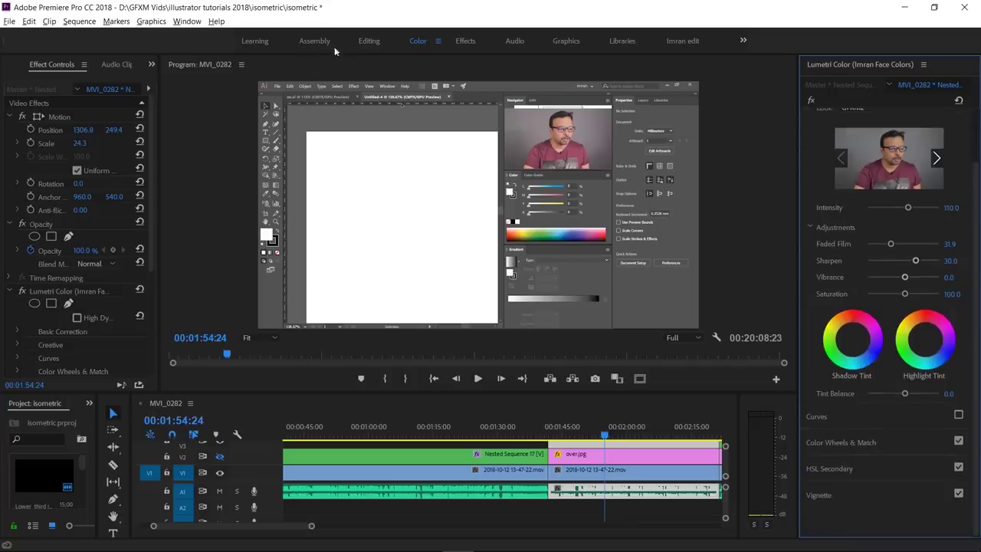
left_click(514, 43)
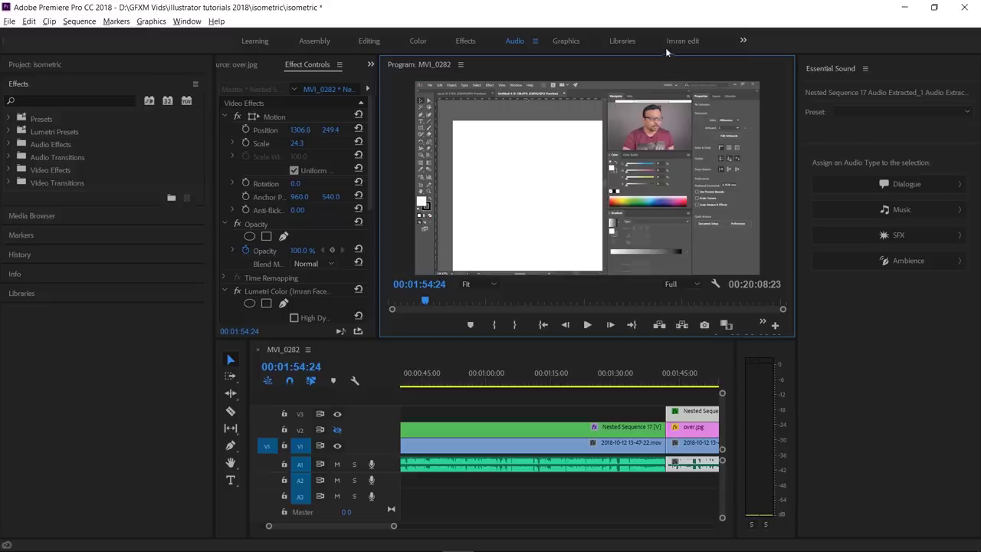
left_click(675, 46)
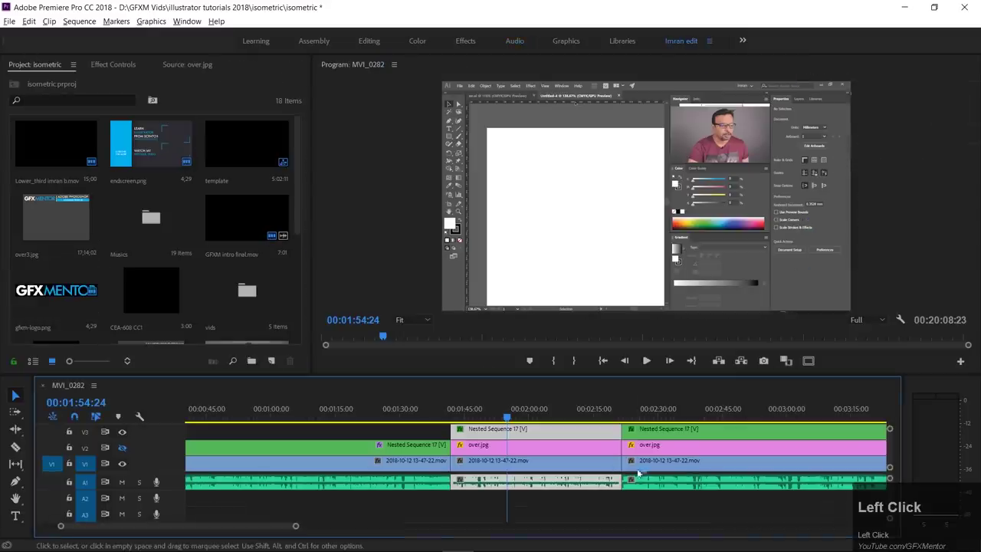